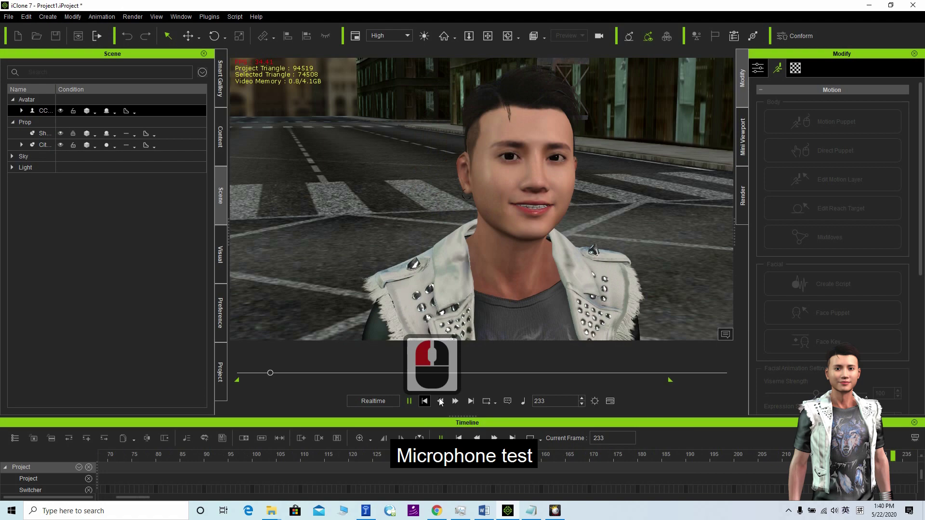
Step: Choose TTS as the voice source in the Create Script popup
left_click_drag(417, 403, 710, 310)
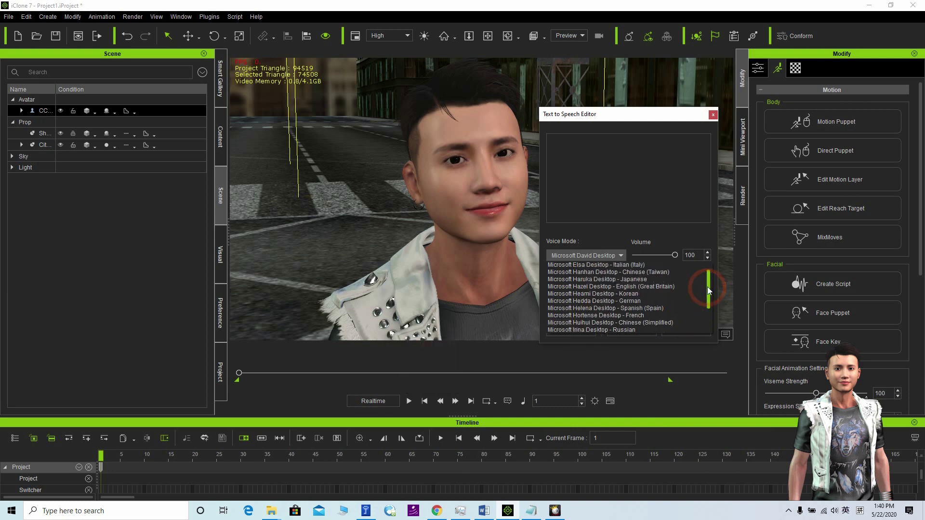
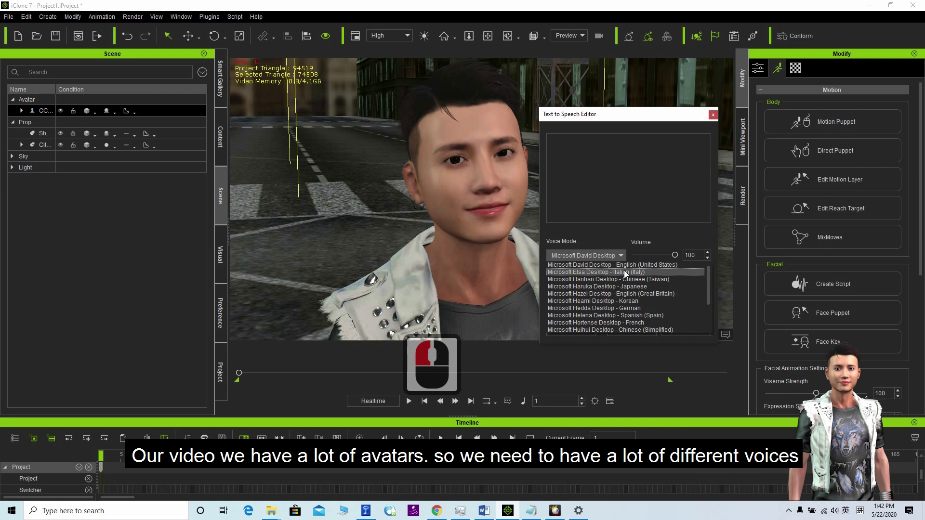
Step: Scroll the Voice Mode list to the remaining Microsoft voices down to Zira English (United States)
scroll("down", 3)
scroll("up", 3)
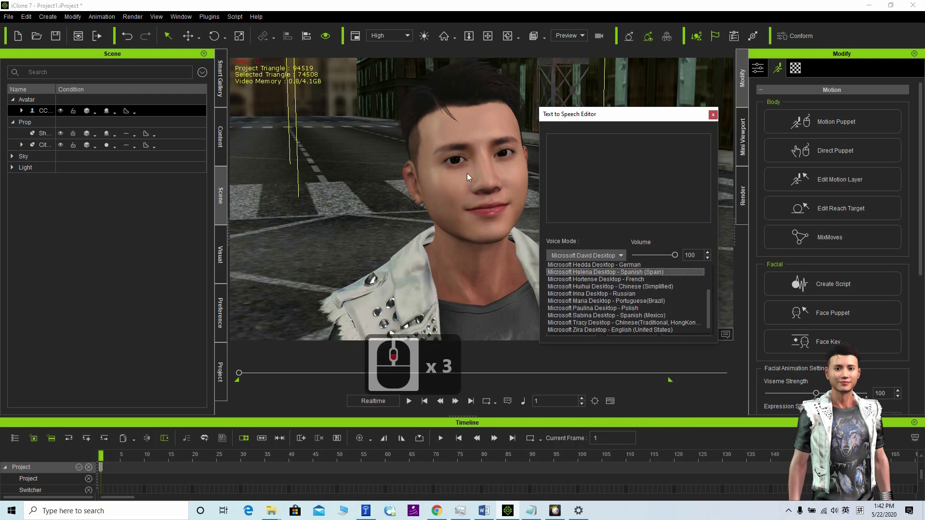
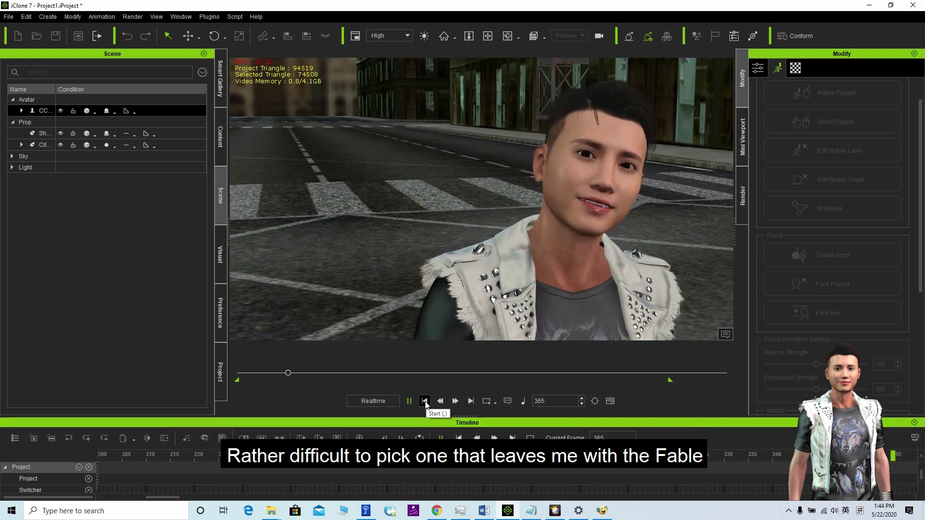
Step: Bring up the voice source chooser via Create Script for the selected avatar
left_click_drag(427, 405, 230, 343)
Step: Scroll through the installed Windows speech voice packages (French, German, Greek, Hebrew, Hindi)
middle_click(229, 342)
scroll("down", 3)
scroll("up", 3)
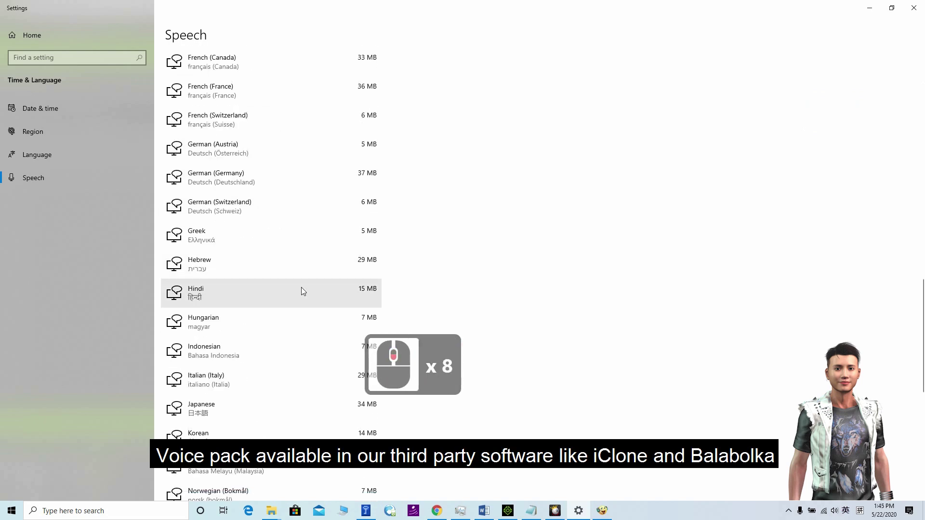
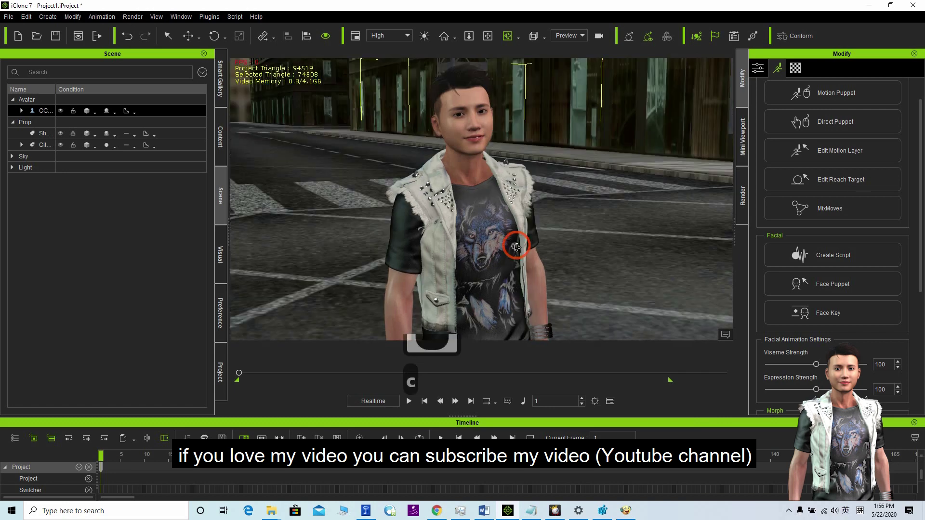
key("x")
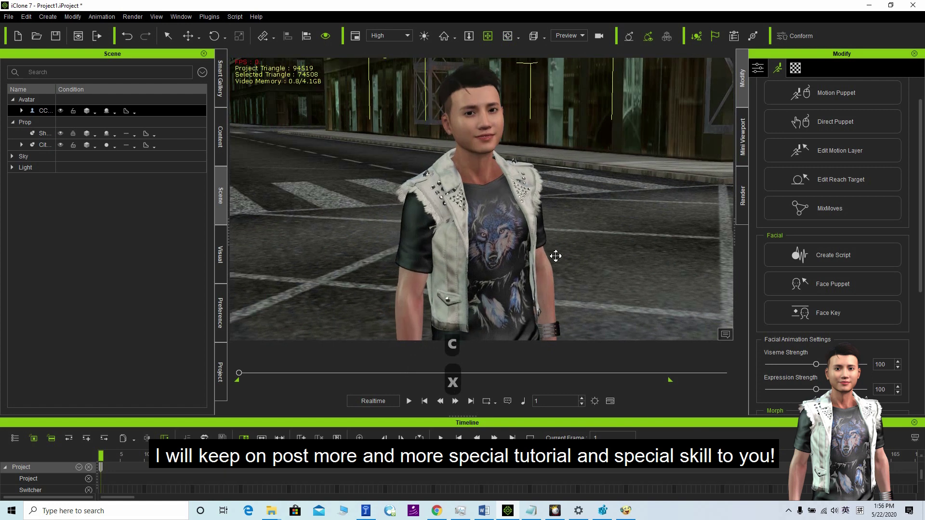